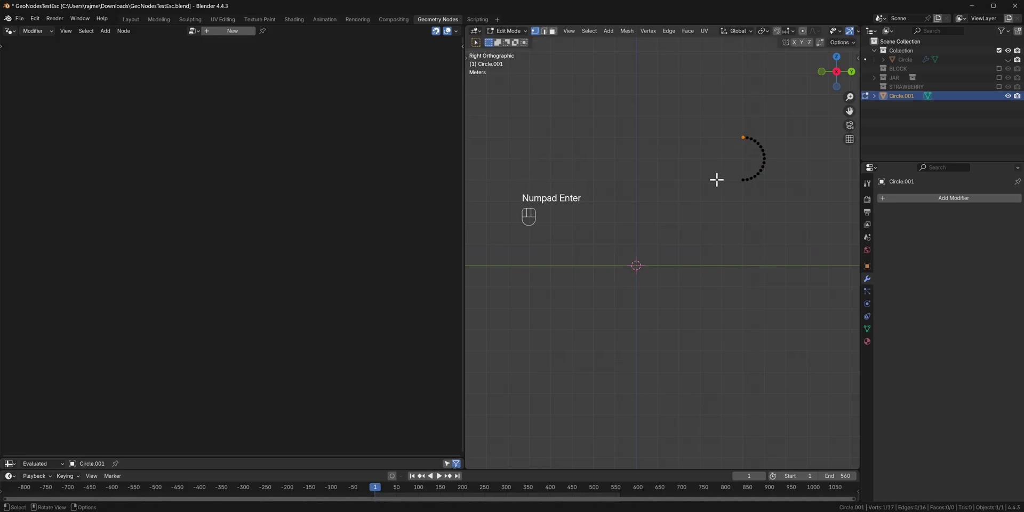
Extrude the arc's end vertex 3 m along the Y axis
{"action": "key", "text": "g"}
{"action": "key", "text": "y"}
{"action": "key", "text": "3"}
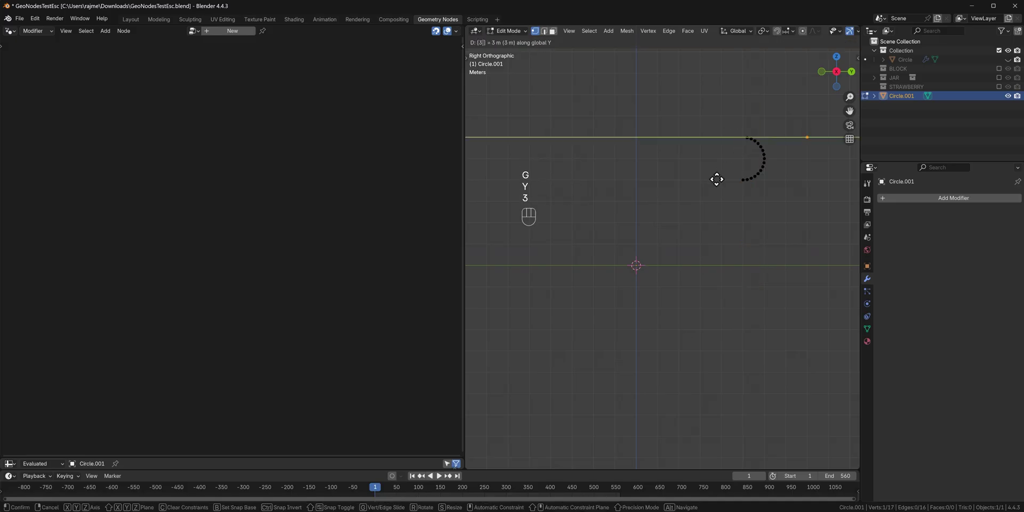
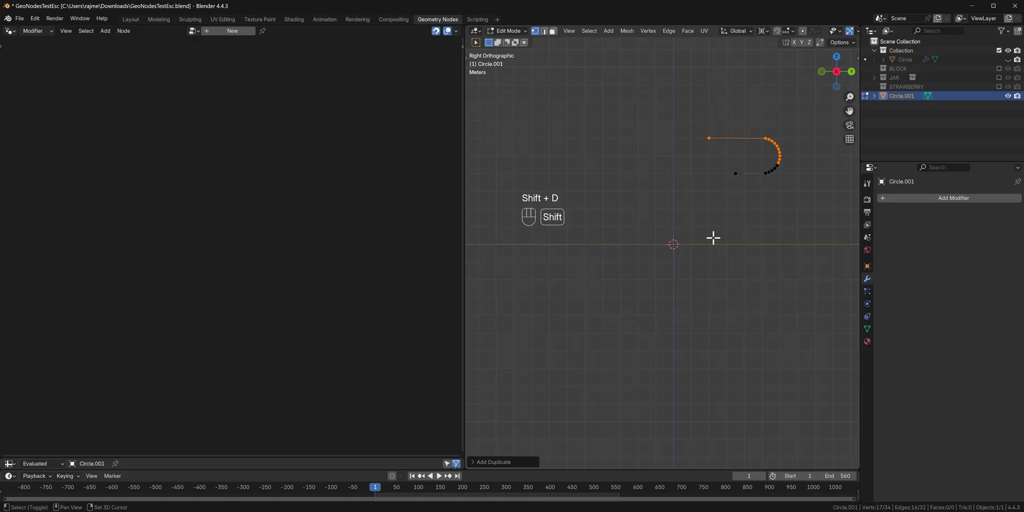
Duplicate the half loop in place, mirror it to close the loop, and leave Edit Mode
{"action": "key", "text": "ctrl+m"}
{"action": "key", "text": "y"}
{"action": "key", "text": "Return"}
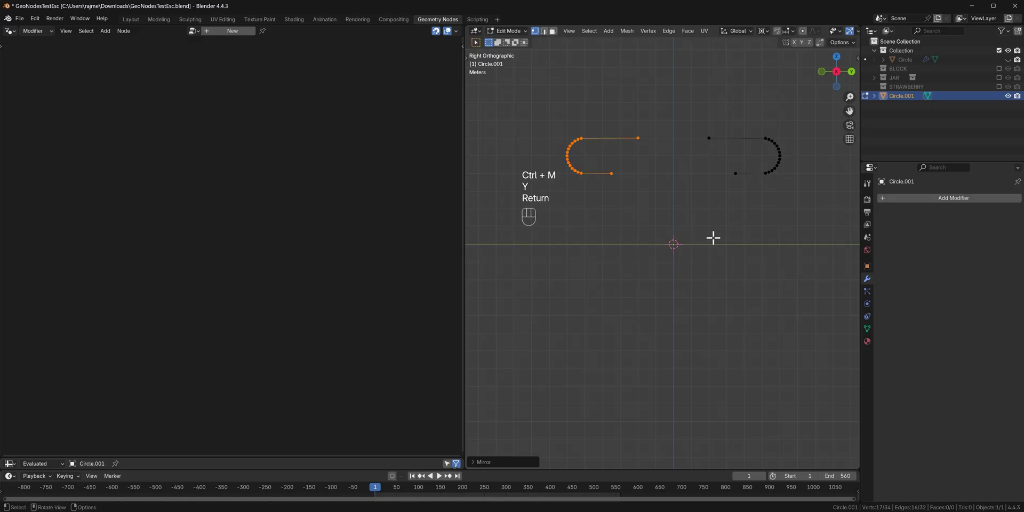
{"action": "key", "text": "ctrl+m"}
{"action": "key", "text": "z"}
{"action": "key", "text": "Return"}
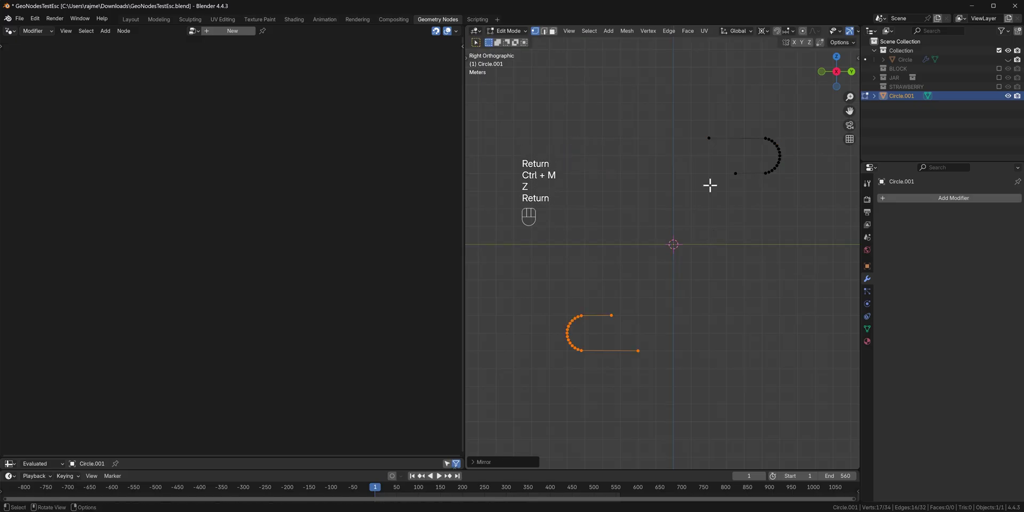
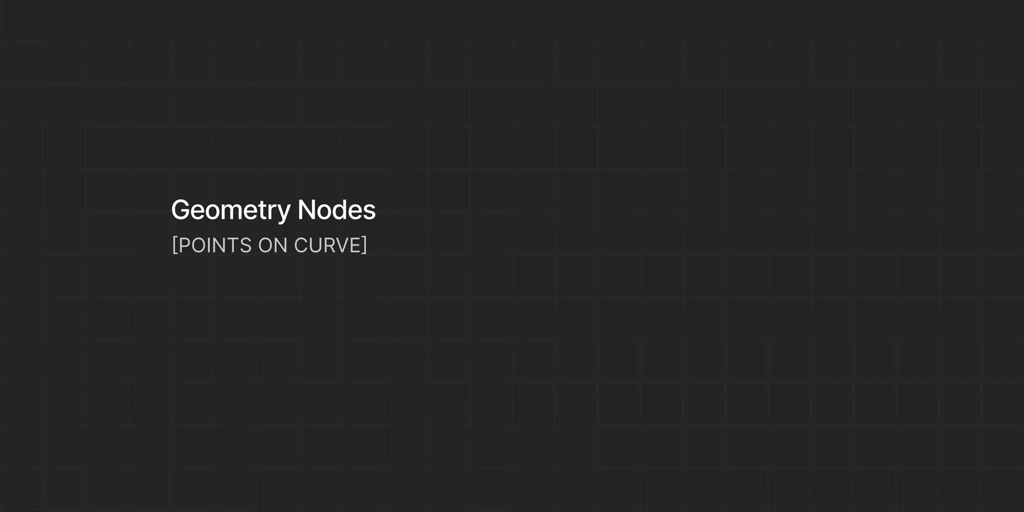
{"action": "key", "text": "Tab"}
Create the new node group and chain Mesh to Curve into Resample Curve on the geometry link
{"action": "left_click", "coordinate": [233, 37]}
{"action": "key", "text": "Home"}
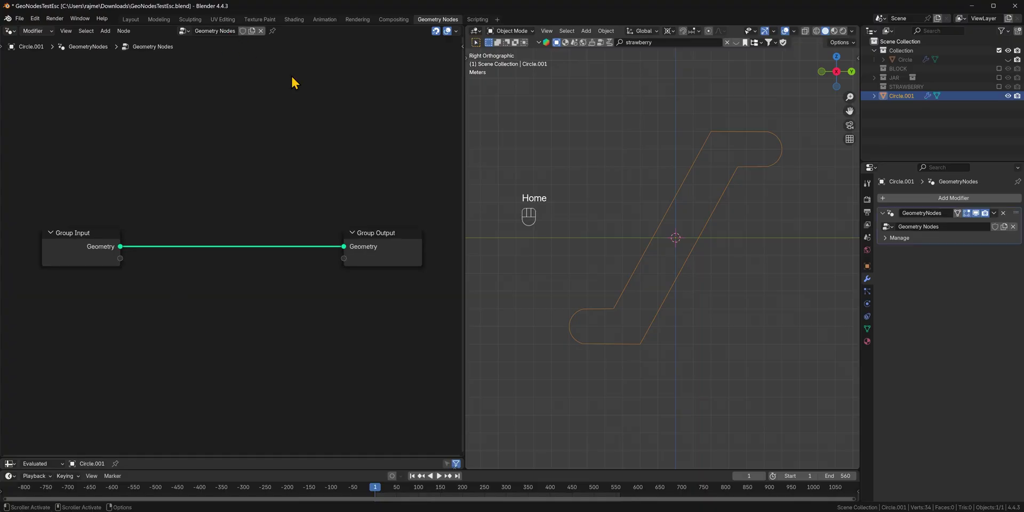
{"action": "key", "text": "shift+a"}
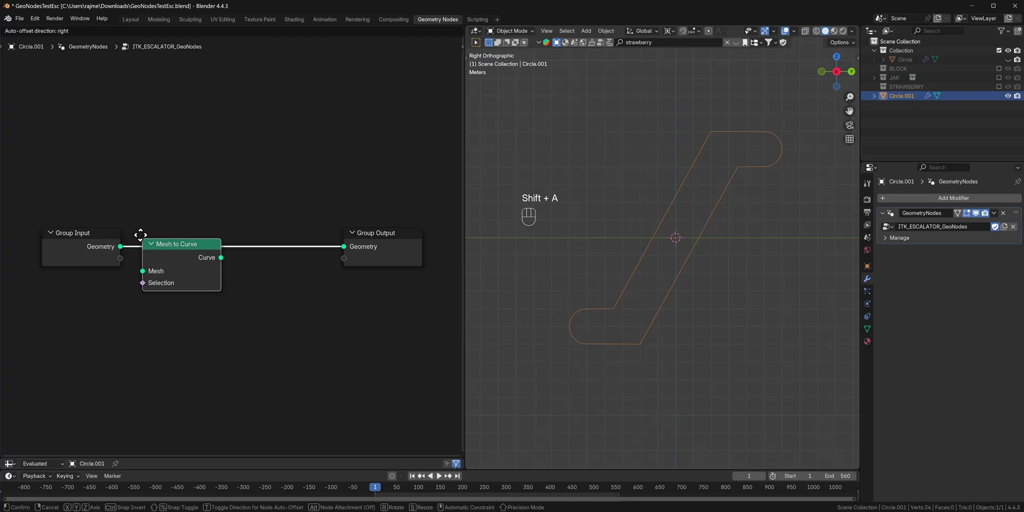
{"action": "left_click", "coordinate": [153, 234]}
{"action": "left_click", "coordinate": [190, 350]}
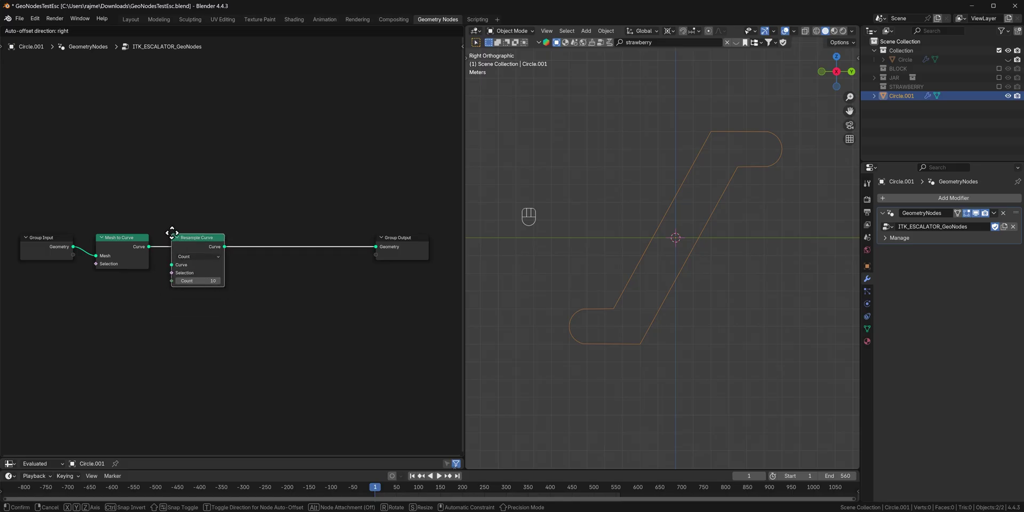
{"action": "left_click", "coordinate": [175, 237]}
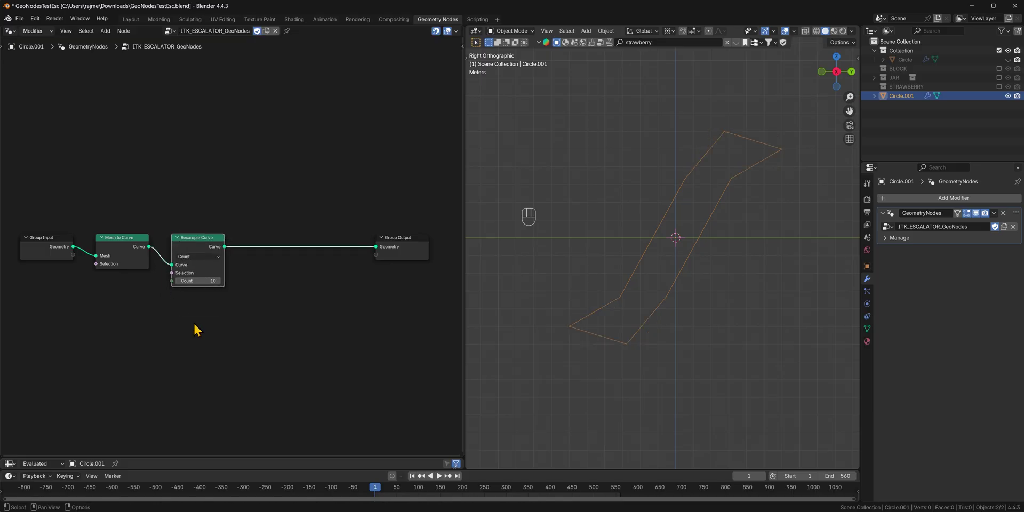
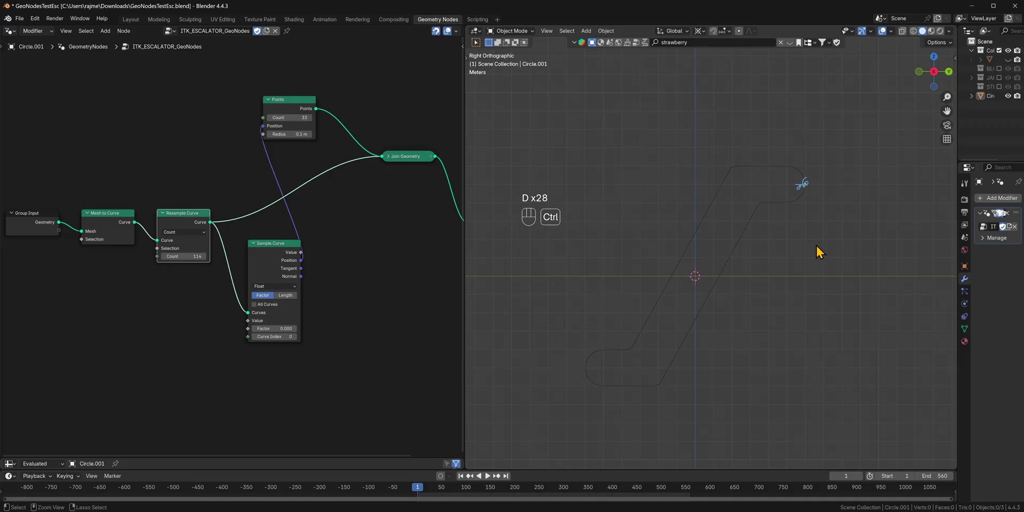
Wire the Index value through an Add node into Sample Curve's Factor, driving the Points position
{"action": "key", "text": "ctrl+z"}
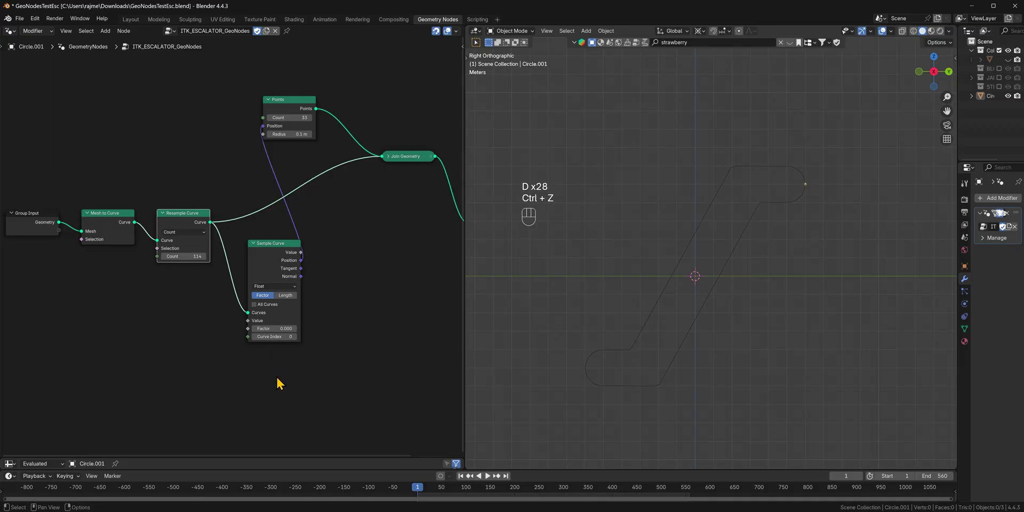
{"action": "left_click_drag", "start_coordinate": [241, 305], "coordinate": [260, 138]}
{"action": "left_click", "coordinate": [697, 229]}
{"action": "left_click_drag", "start_coordinate": [635, 232], "coordinate": [627, 303]}
{"action": "middle_click", "coordinate": [627, 303]}
{"action": "left_click_drag", "start_coordinate": [633, 234], "coordinate": [666, 177]}
{"action": "middle_click", "coordinate": [620, 305]}
{"action": "left_click_drag", "start_coordinate": [674, 294], "coordinate": [632, 334]}
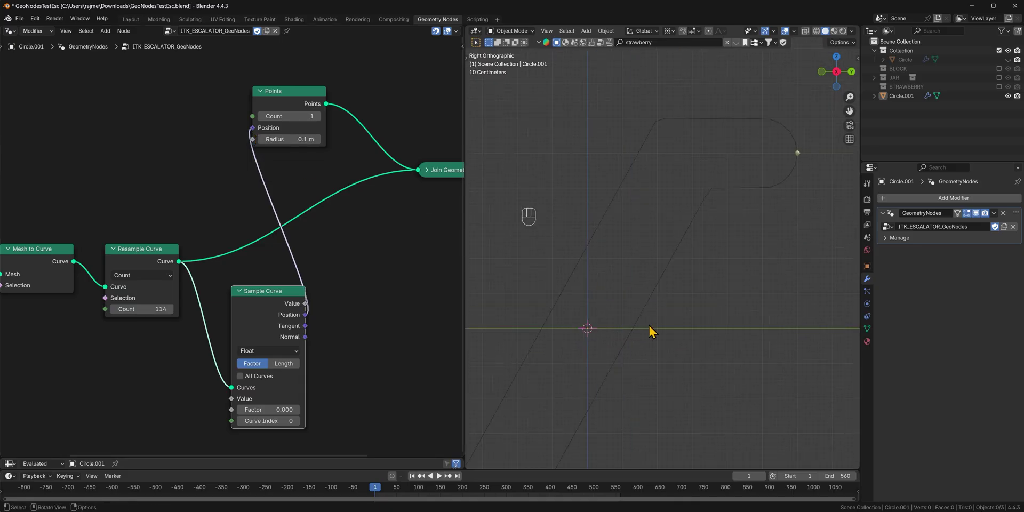
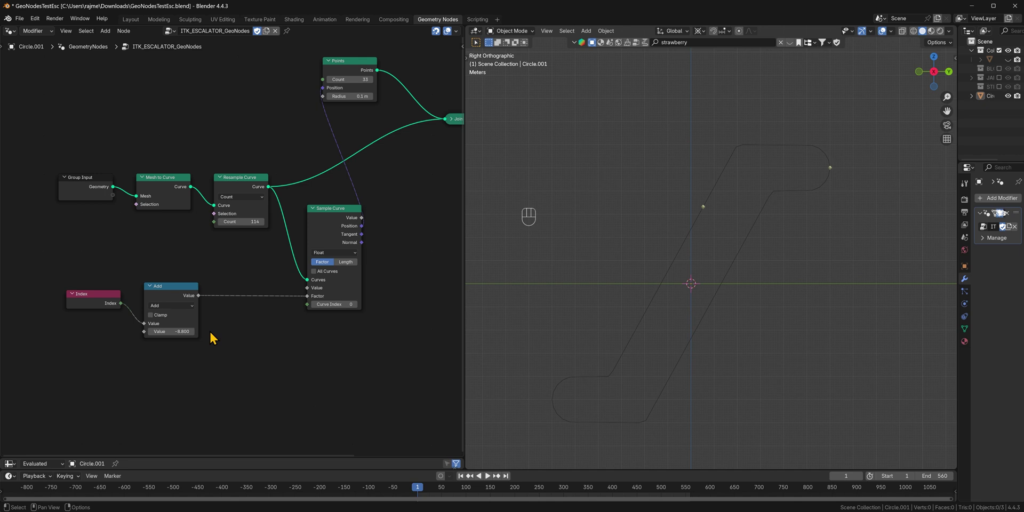
Insert a Math Divide node after Add and send its result into the sampling factor
{"action": "left_click", "coordinate": [161, 294]}
{"action": "key", "text": "shift+d"}
{"action": "left_click", "coordinate": [259, 288]}
{"action": "left_click_drag", "start_coordinate": [250, 314], "coordinate": [246, 354]}
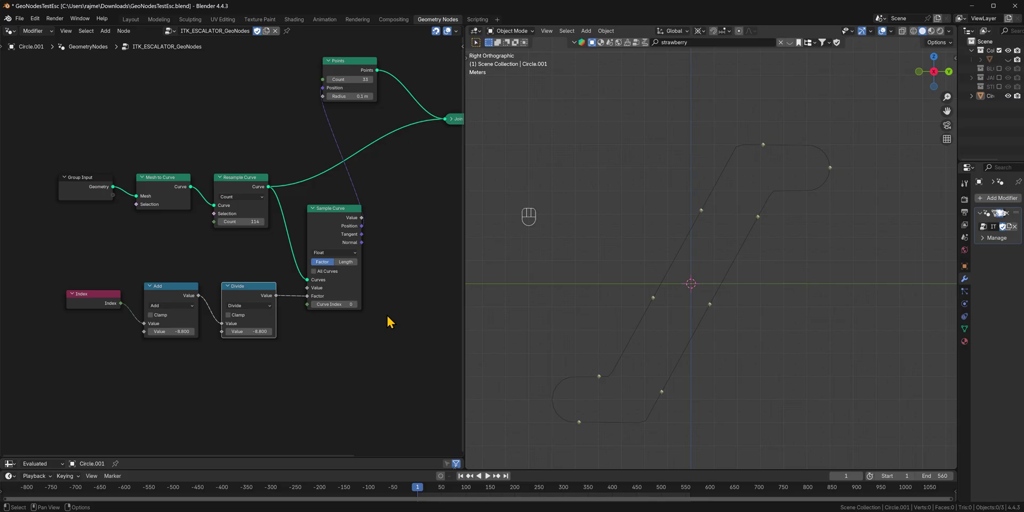
Connect the shared Count input to the point count and divisor, then raise it to spread 112 dots
{"action": "left_click_drag", "start_coordinate": [367, 80], "coordinate": [98, 201]}
{"action": "left_click_drag", "start_coordinate": [75, 199], "coordinate": [268, 337]}
{"action": "left_click_drag", "start_coordinate": [159, 276], "coordinate": [280, 230]}
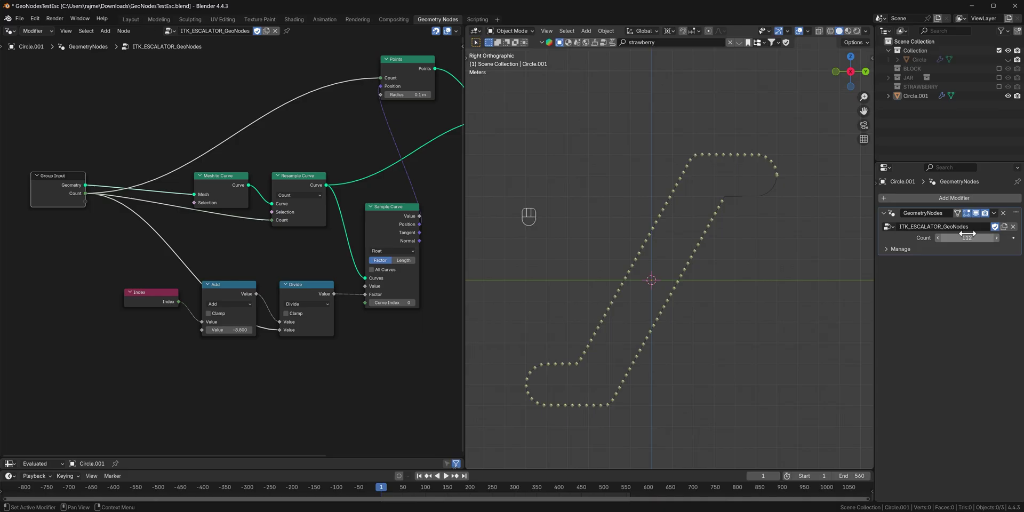
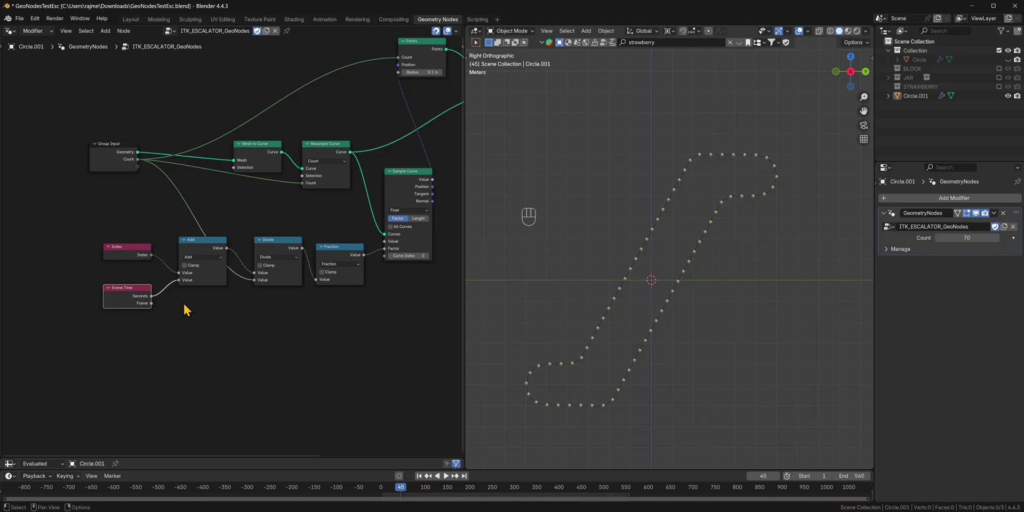
Play the animation and route Scene Time seconds through a Multiply node into the index offset
{"action": "key", "text": "shift+space"}
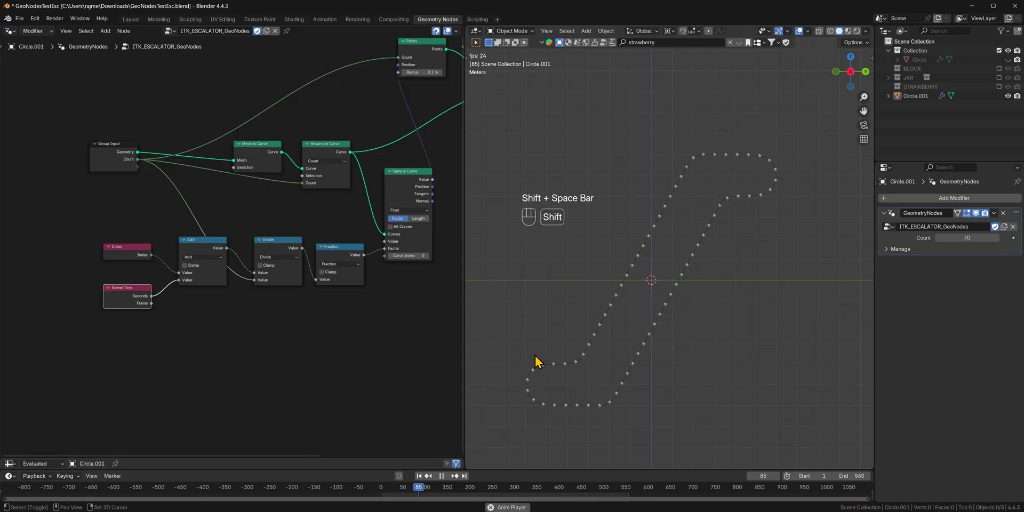
{"action": "left_click", "coordinate": [122, 303]}
{"action": "left_click", "coordinate": [218, 251]}
{"action": "key", "text": "shift+d"}
{"action": "left_click", "coordinate": [136, 299]}
{"action": "left_click_drag", "start_coordinate": [135, 299], "coordinate": [136, 331]}
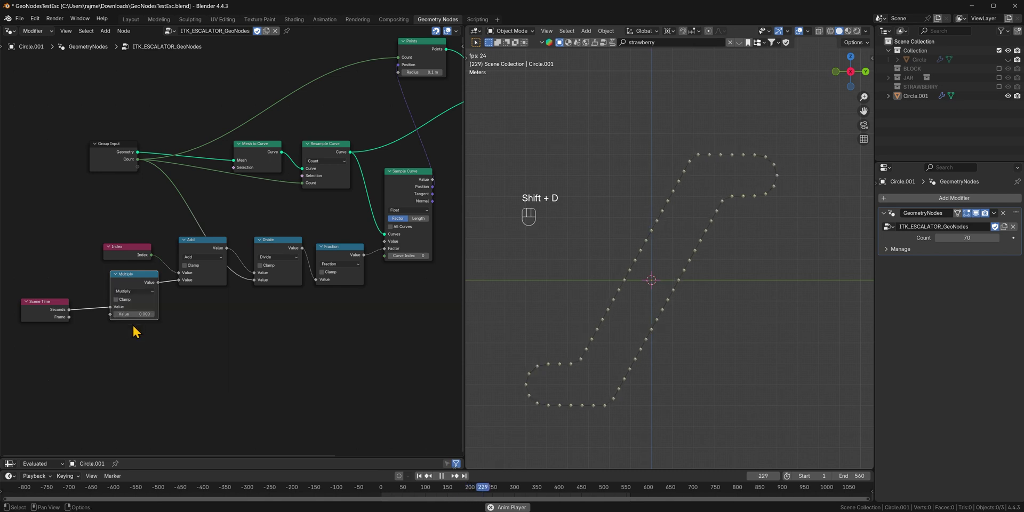
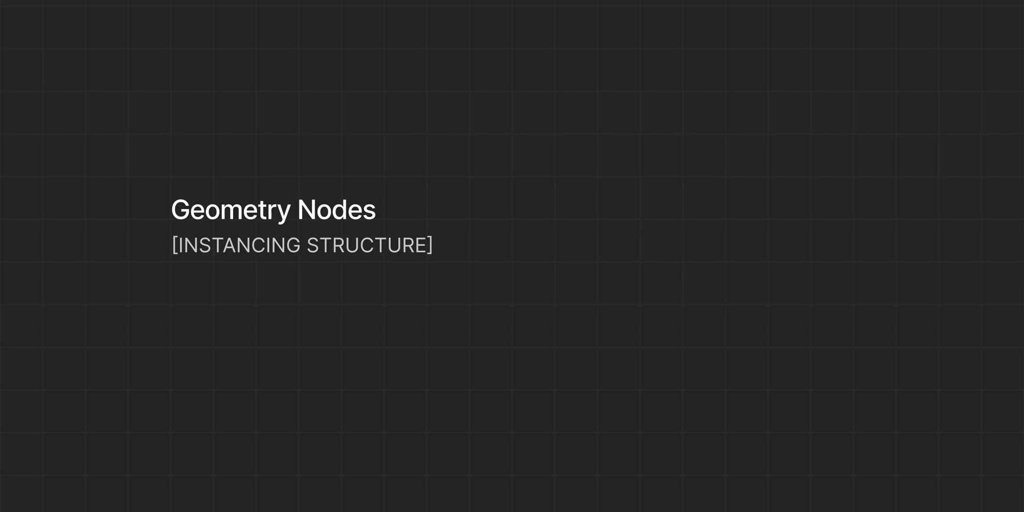
{"action": "left_click", "coordinate": [635, 276]}
Check the step block from above, exclude the BLOCK collection, and reselect Circle.001's node tree
{"action": "key", "text": "shift+s"}
{"action": "left_click", "coordinate": [669, 338]}
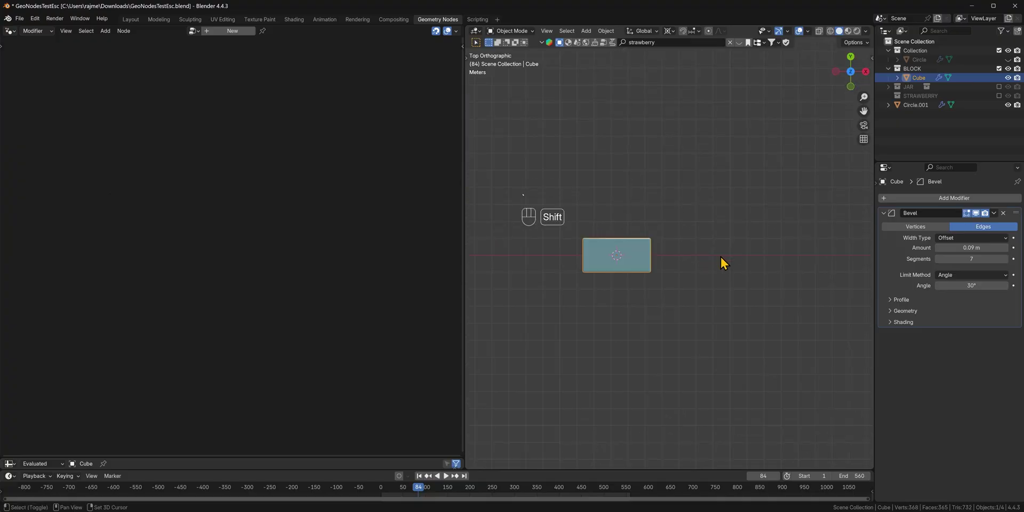
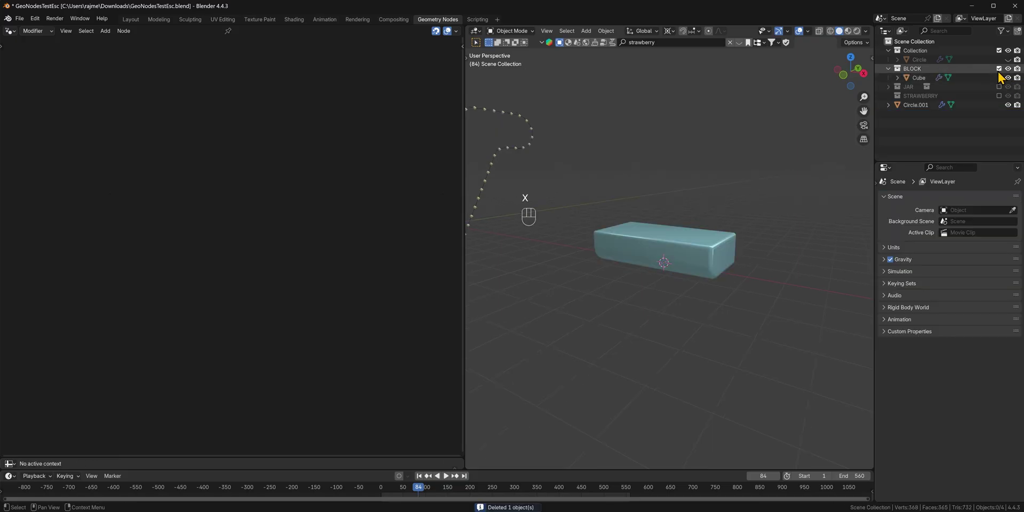
{"action": "left_click", "coordinate": [1006, 77]}
{"action": "left_click", "coordinate": [916, 103]}
{"action": "left_click", "coordinate": [289, 37]}
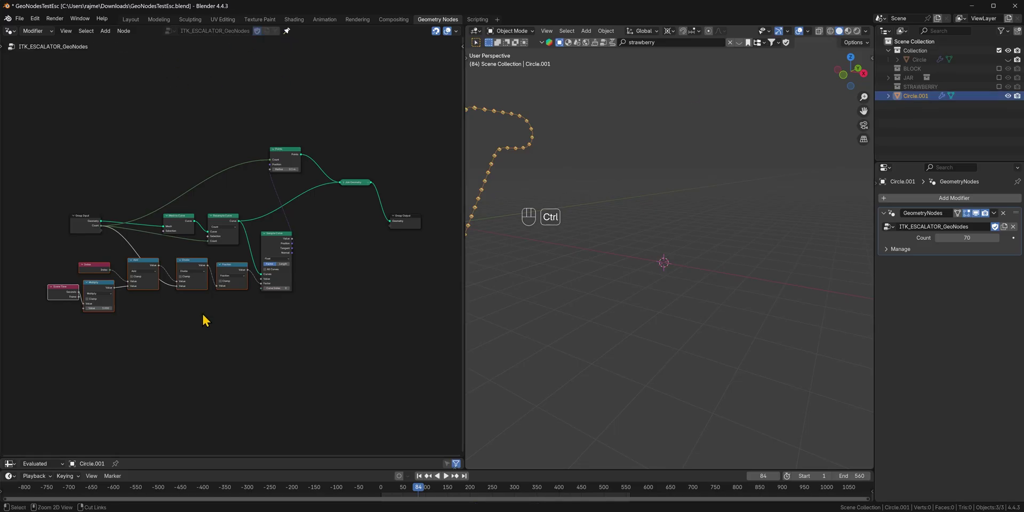
Insert an Instance on Points node after Points and drag the BLOCK collection in as its instance
{"action": "left_click_drag", "start_coordinate": [305, 257], "coordinate": [320, 169]}
{"action": "key", "text": "x"}
{"action": "left_click", "coordinate": [228, 118]}
{"action": "left_click", "coordinate": [287, 290]}
{"action": "middle_click", "coordinate": [297, 279]}
{"action": "left_click", "coordinate": [309, 252]}
{"action": "key", "text": "shift+a"}
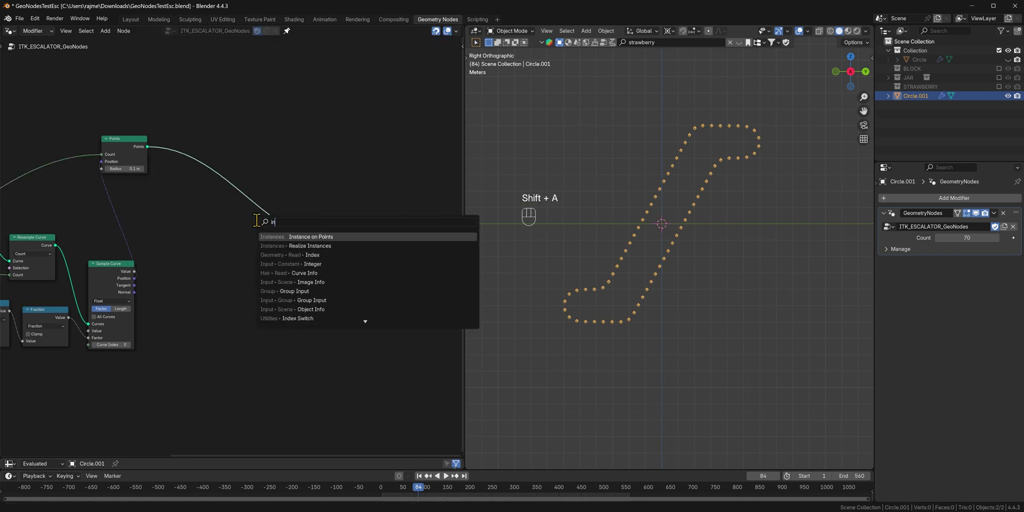
{"action": "left_click", "coordinate": [238, 169]}
{"action": "left_click_drag", "start_coordinate": [919, 76], "coordinate": [585, 183]}
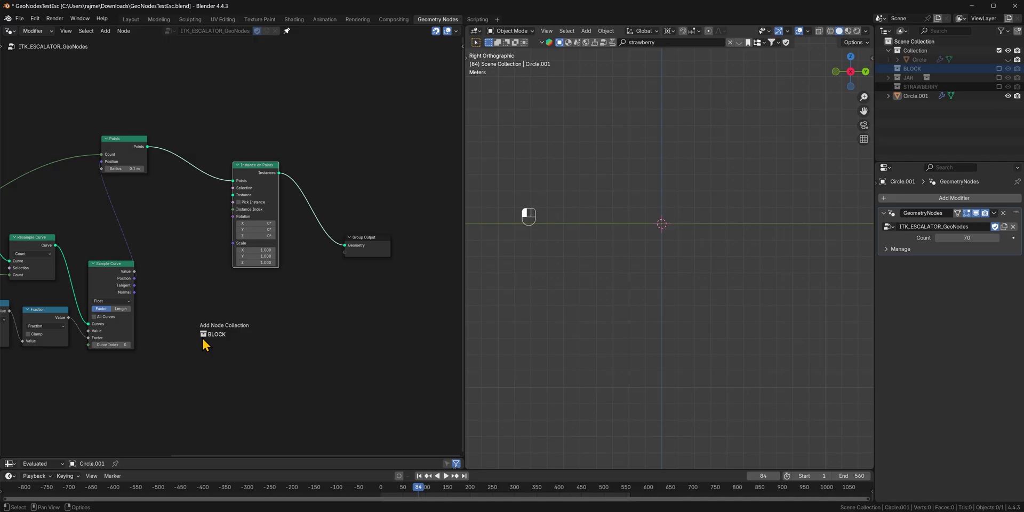
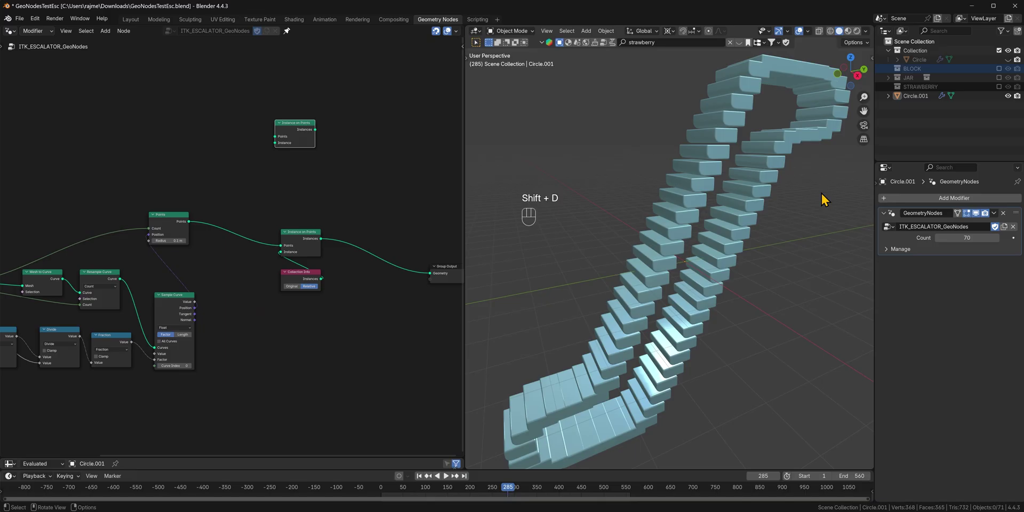
Add a second Instance on Points and drag the JAR collection in as a Collection Info node for it
{"action": "left_click_drag", "start_coordinate": [694, 259], "coordinate": [755, 260]}
{"action": "left_click_drag", "start_coordinate": [700, 307], "coordinate": [705, 256]}
{"action": "middle_click", "coordinate": [689, 273]}
{"action": "left_click", "coordinate": [1003, 83]}
{"action": "left_click_drag", "start_coordinate": [739, 240], "coordinate": [706, 240]}
{"action": "left_click_drag", "start_coordinate": [722, 190], "coordinate": [915, 84]}
{"action": "left_click_drag", "start_coordinate": [914, 84], "coordinate": [217, 164]}
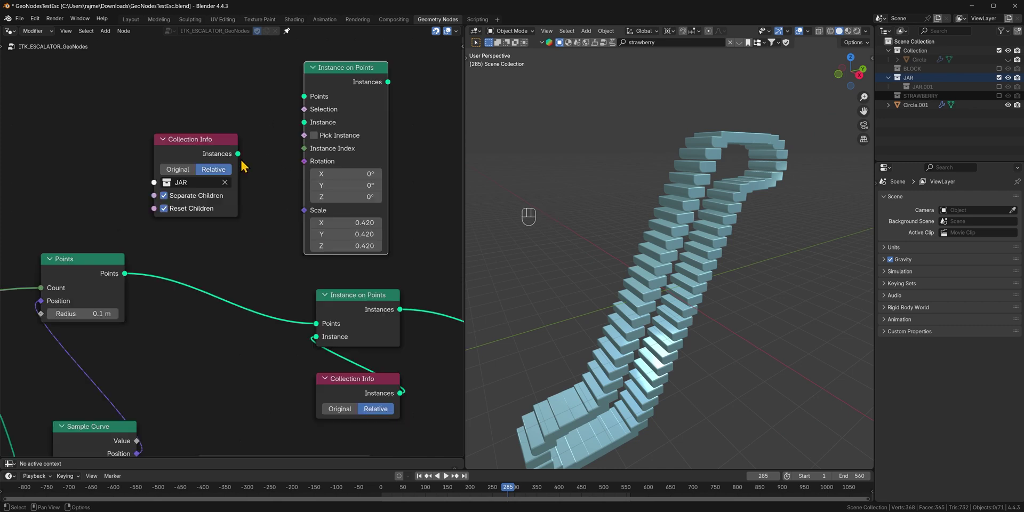
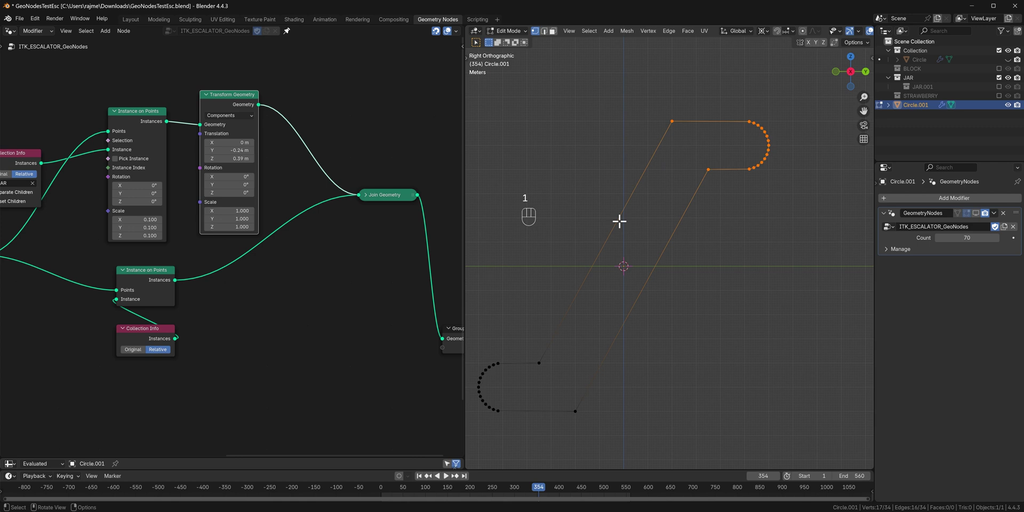
Select the loop's upper-end vertices and move them along the Y axis to stretch the escalator
{"action": "left_click", "coordinate": [979, 220]}
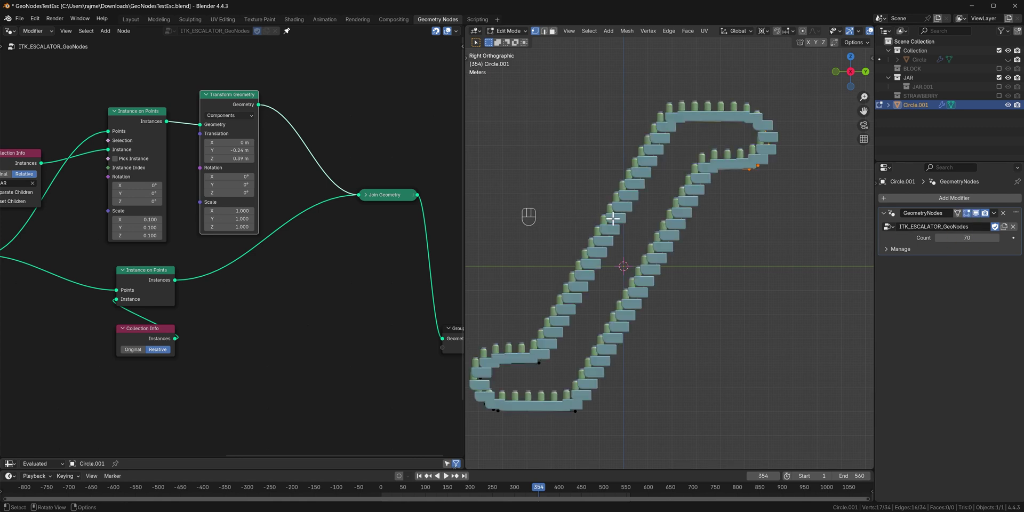
{"action": "key", "text": "g"}
{"action": "key", "text": "y"}
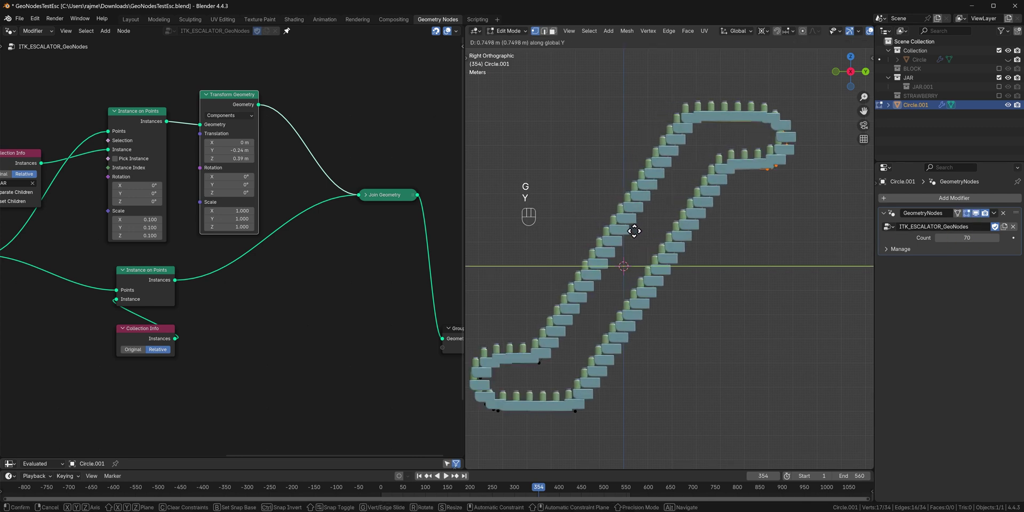
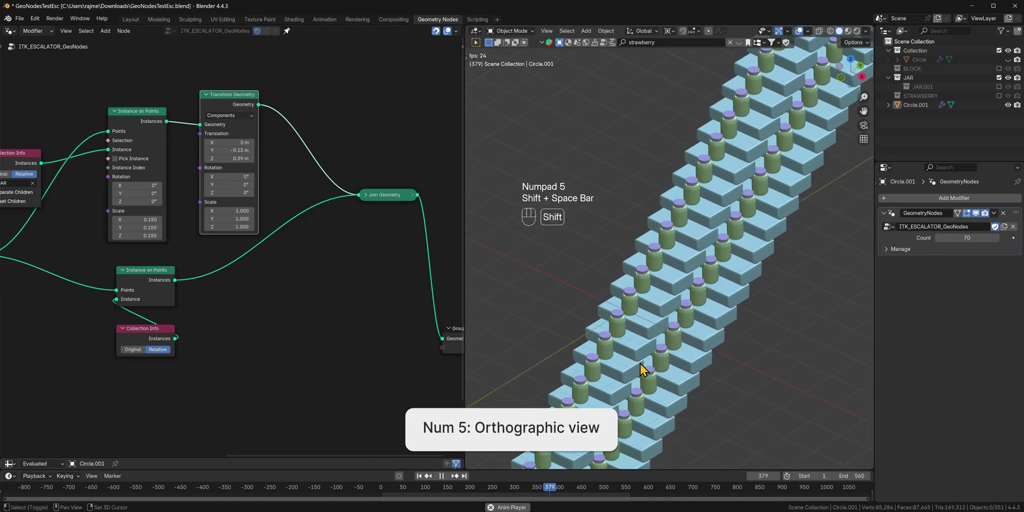
Switch the 3D view to orthographic and pan the node graph to the jar's Instance on Points branch
{"action": "key", "text": "shift+space"}
{"action": "left_click_drag", "start_coordinate": [648, 362], "coordinate": [640, 254]}
{"action": "left_click", "coordinate": [691, 299]}
{"action": "left_click_drag", "start_coordinate": [693, 301], "coordinate": [697, 342]}
{"action": "left_click_drag", "start_coordinate": [682, 348], "coordinate": [727, 304]}
Collapse a couple of nodes in the jar branch and bring up the Add node search there
{"action": "key", "text": "h"}
{"action": "left_click", "coordinate": [392, 346]}
{"action": "key", "text": "h"}
{"action": "left_click", "coordinate": [294, 193]}
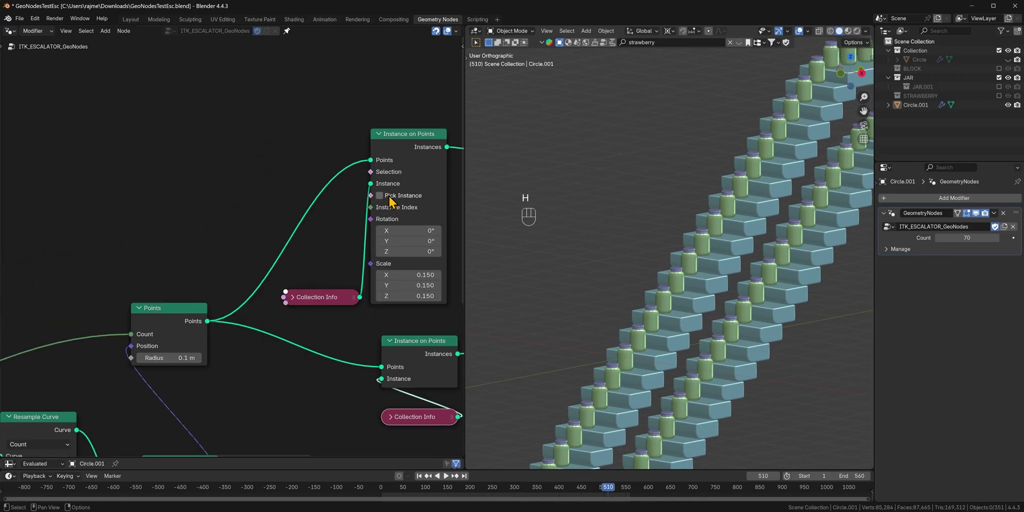
{"action": "left_click", "coordinate": [225, 191]}
Add an Index node feeding a Math Modulo node with divisor 5
{"action": "key", "text": "shift+a"}
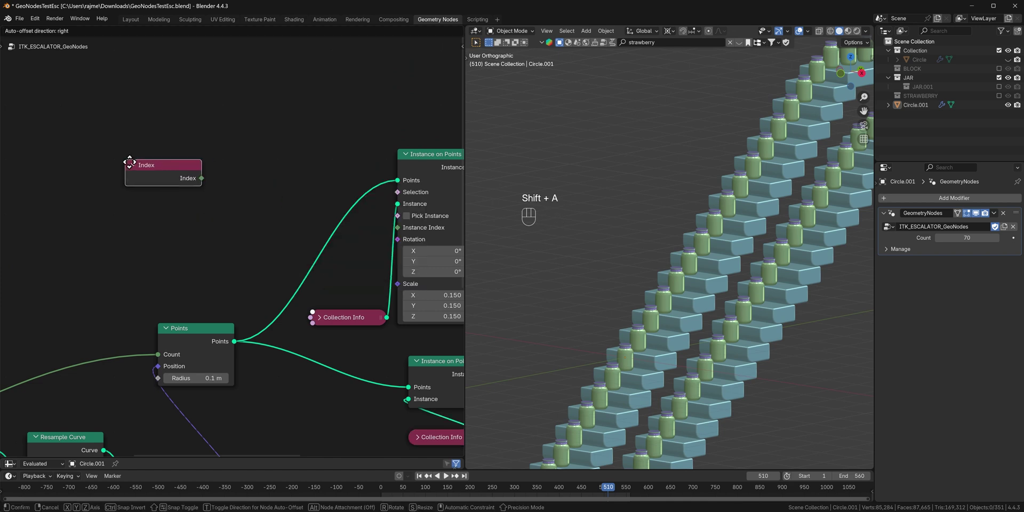
{"action": "left_click", "coordinate": [112, 153]}
{"action": "left_click_drag", "start_coordinate": [185, 174], "coordinate": [205, 173]}
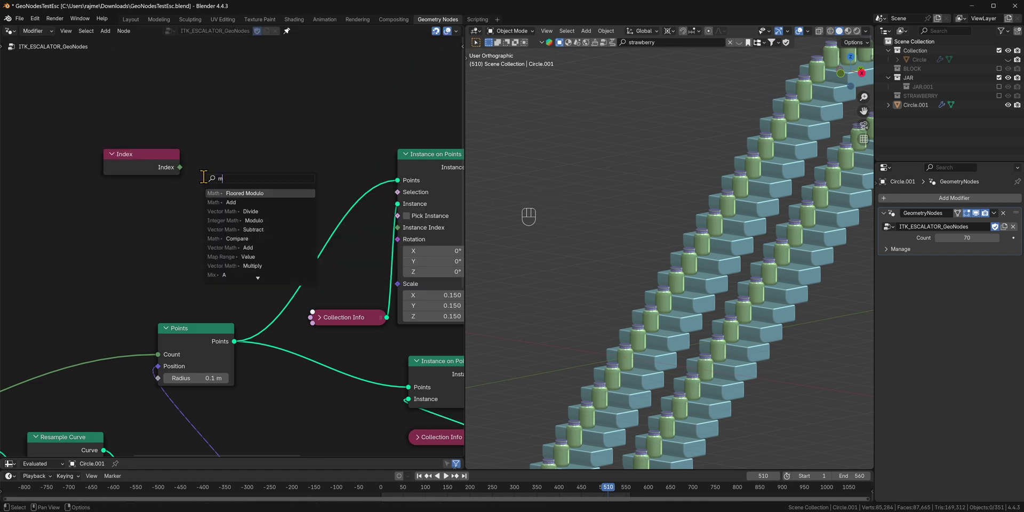
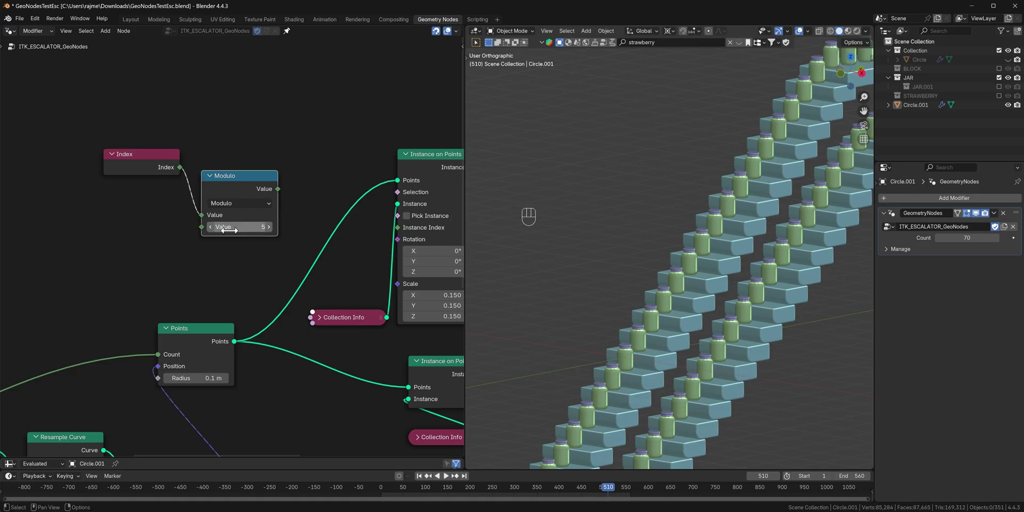
{"action": "left_click_drag", "start_coordinate": [105, 114], "coordinate": [250, 260]}
{"action": "left_click", "coordinate": [236, 186]}
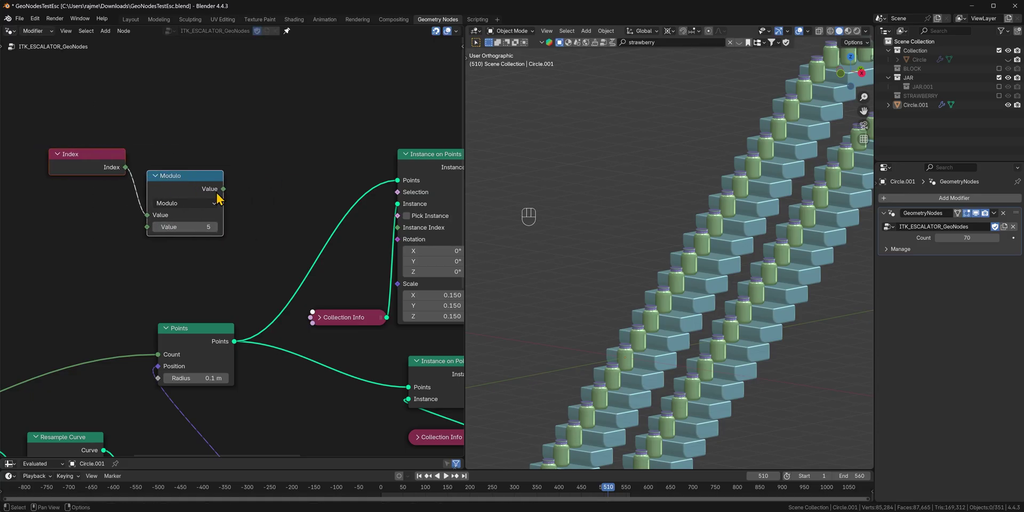
{"action": "left_click", "coordinate": [146, 220]}
{"action": "left_click", "coordinate": [154, 236]}
Compare the modulo result Equal to 0 and wire it into the jar Instance on Points Selection, then play to check
{"action": "left_click_drag", "start_coordinate": [244, 188], "coordinate": [291, 178]}
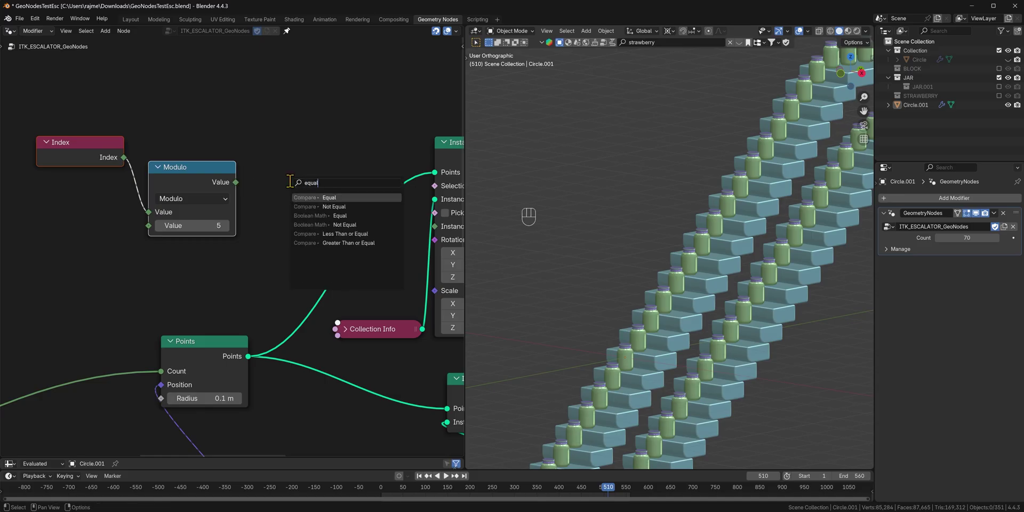
{"action": "left_click_drag", "start_coordinate": [263, 181], "coordinate": [397, 200]}
{"action": "key", "text": "shift+space"}
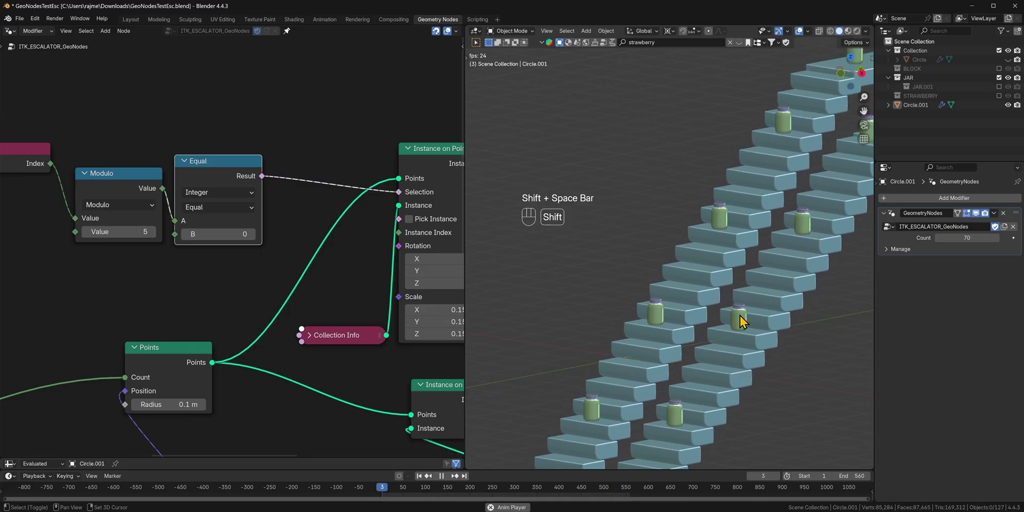
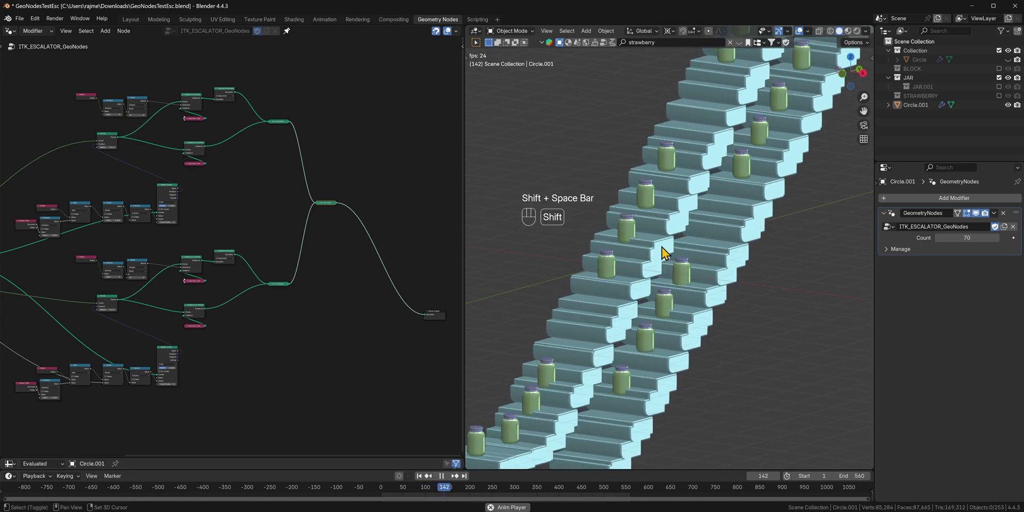
Add a node to the time-driven Sample Curve Factor chain and reposition it in the graph
{"action": "key", "text": "shift+a"}
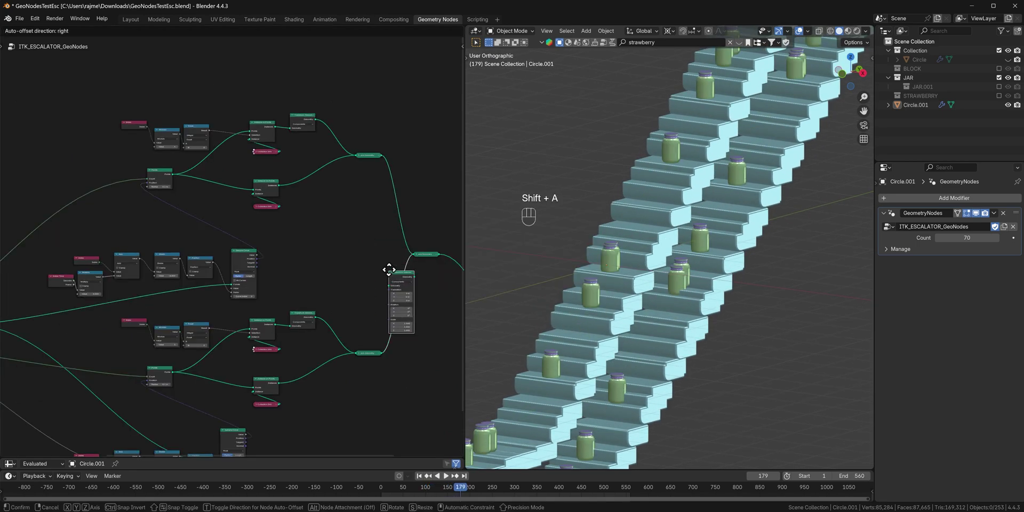
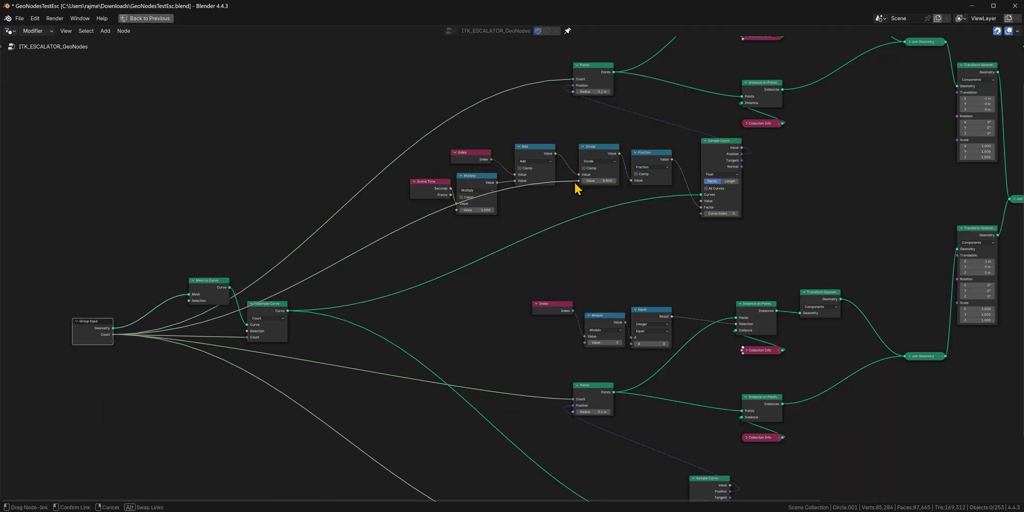
Return the node editor from fullscreen and play the two escalator lanes to check they move together
{"action": "key", "text": "ctrl+space"}
{"action": "key", "text": "ctrl+space"}
{"action": "key", "text": "shift+space"}
{"action": "left_click_drag", "start_coordinate": [667, 289], "coordinate": [724, 291]}
{"action": "left_click", "coordinate": [621, 268]}
{"action": "left_click_drag", "start_coordinate": [658, 295], "coordinate": [622, 269]}
{"action": "key", "text": "shift+space"}
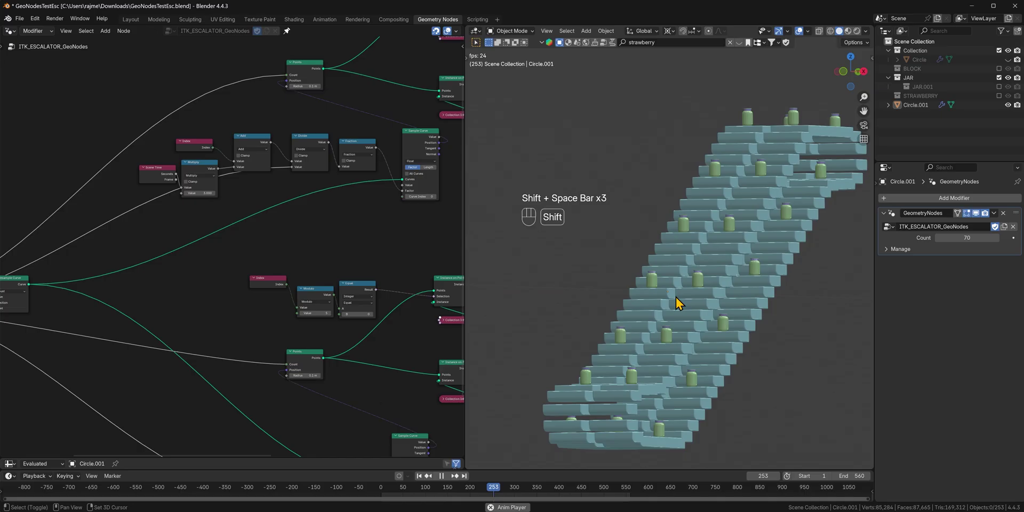
{"action": "key", "text": "shift+space"}
{"action": "key", "text": "shift+space"}
Pan to the jar instancing branch and select its Collection Info node to choose the collection
{"action": "left_click_drag", "start_coordinate": [723, 305], "coordinate": [764, 347]}
{"action": "left_click", "coordinate": [734, 291]}
{"action": "key", "text": "shift+space"}
{"action": "key", "text": "shift+space"}
{"action": "key", "text": "shift+space"}
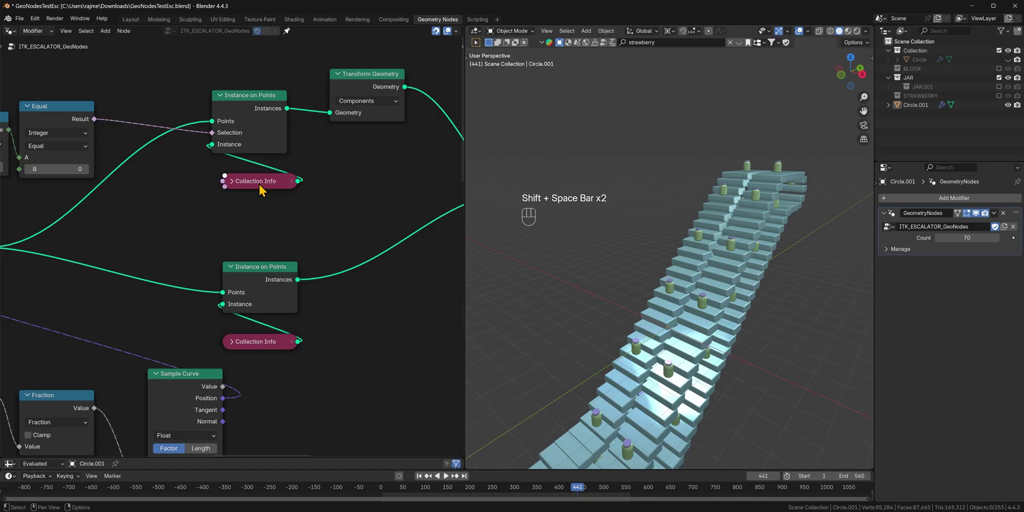
{"action": "left_click", "coordinate": [263, 188]}
{"action": "key", "text": "ctrl+h"}
{"action": "key", "text": "ctrl+h"}
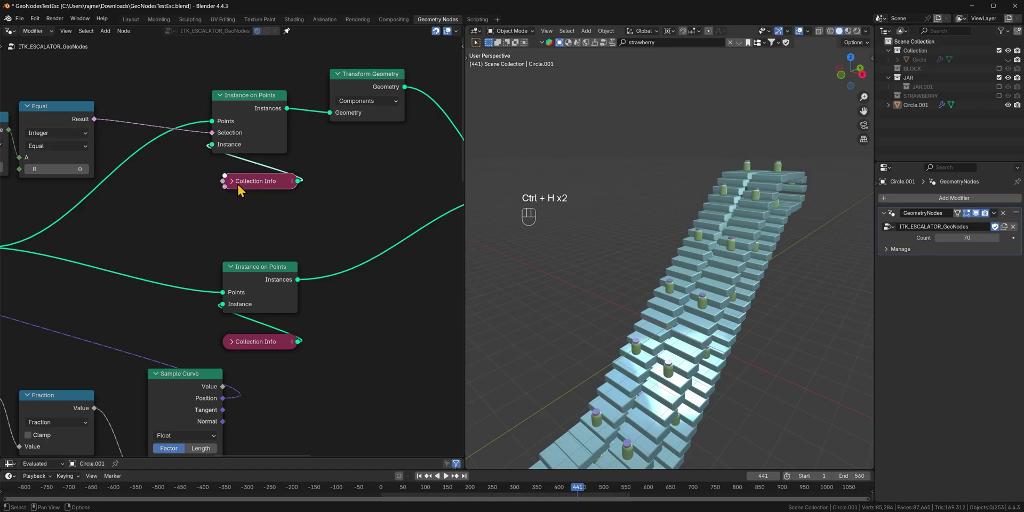
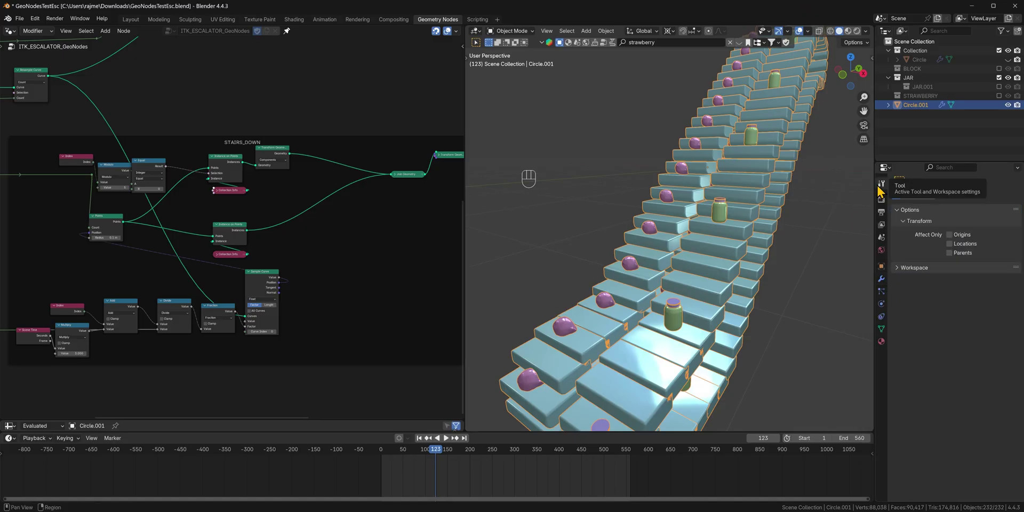
Review the output settings and show the node group's input sockets in the N-panel Group tab for a Speed socket
{"action": "left_click", "coordinate": [886, 223]}
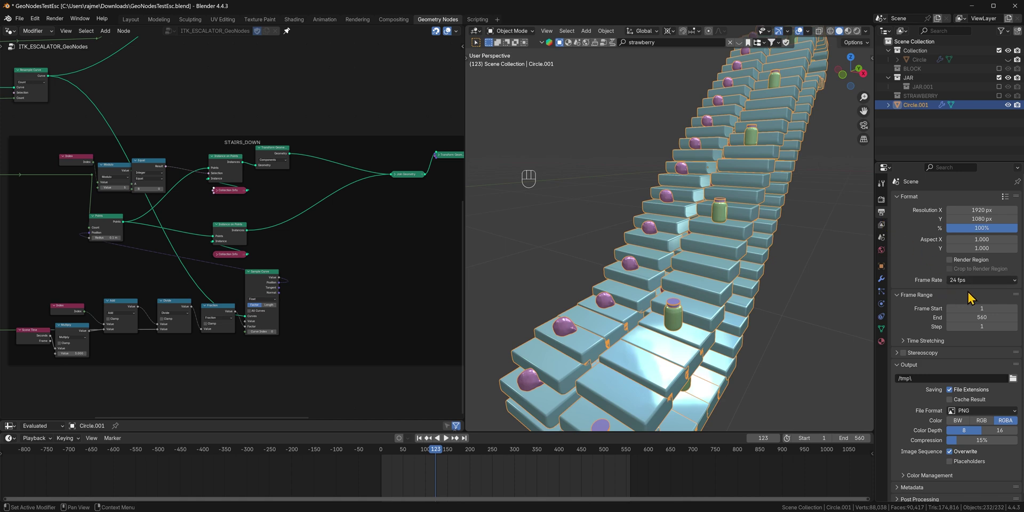
{"action": "left_click_drag", "start_coordinate": [350, 371], "coordinate": [118, 107]}
{"action": "middle_click", "coordinate": [145, 203]}
{"action": "key", "text": "shift+space"}
{"action": "key", "text": "shift+space"}
{"action": "left_click", "coordinate": [214, 233]}
{"action": "key", "text": "n"}
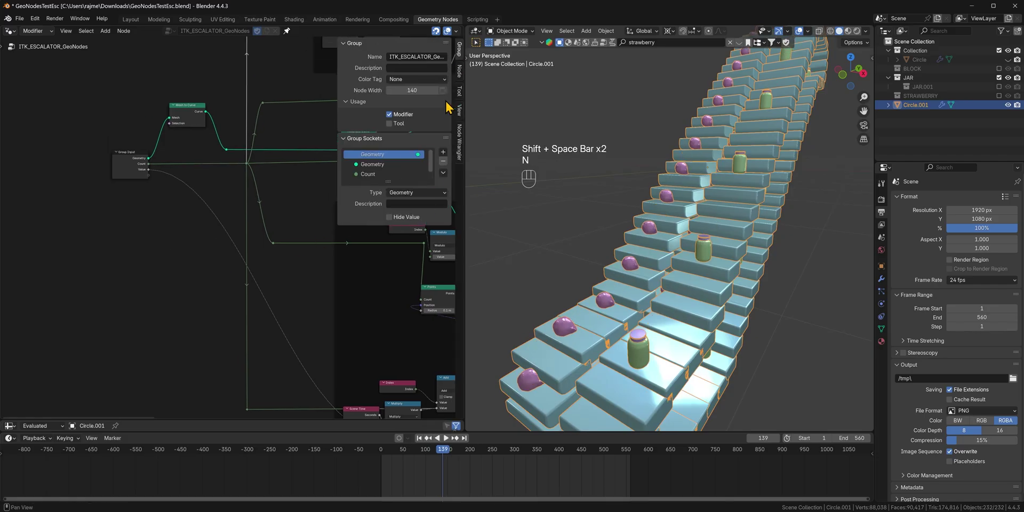
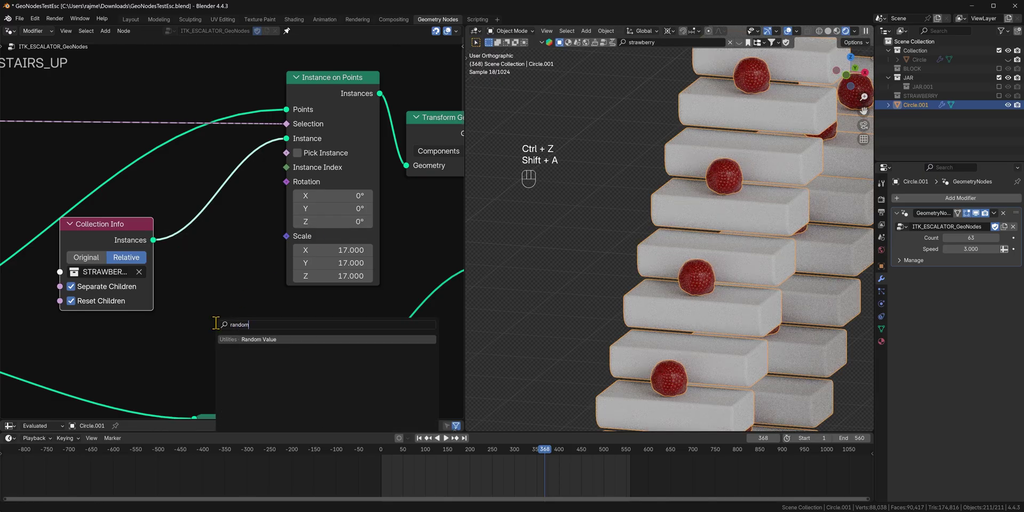
Add Random Value and Combine XYZ nodes, feeding the random value into the strawberries' Z rotation
{"action": "left_click", "coordinate": [191, 298]}
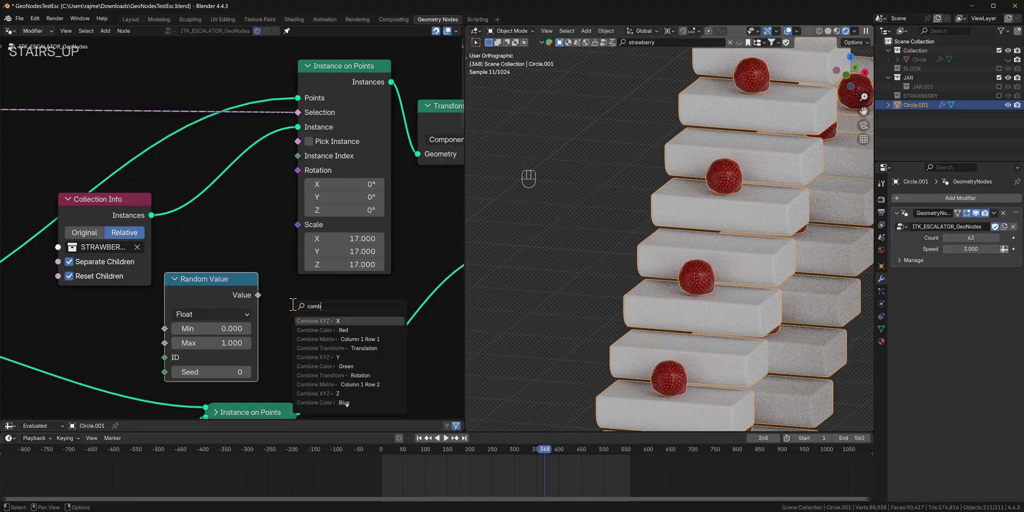
{"action": "left_click", "coordinate": [291, 317]}
{"action": "left_click_drag", "start_coordinate": [382, 330], "coordinate": [306, 181]}
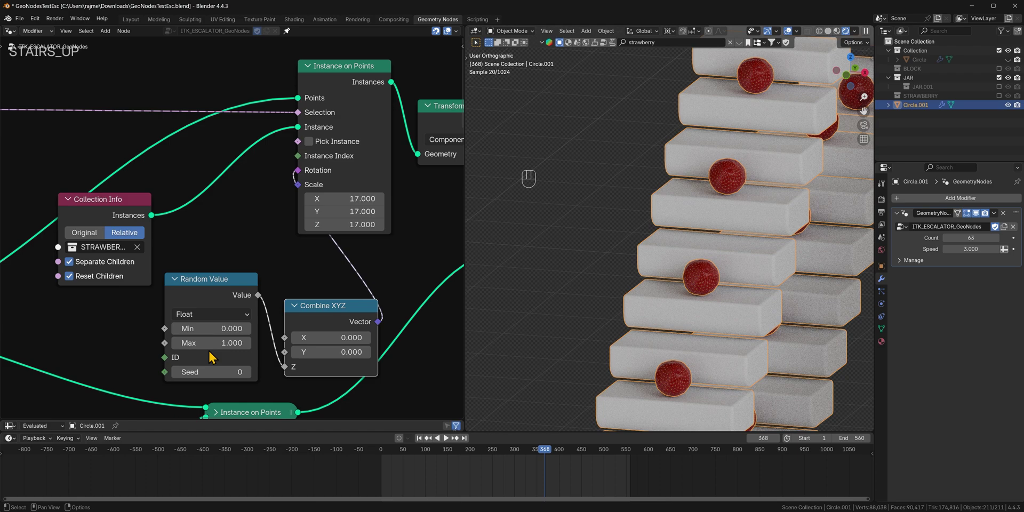
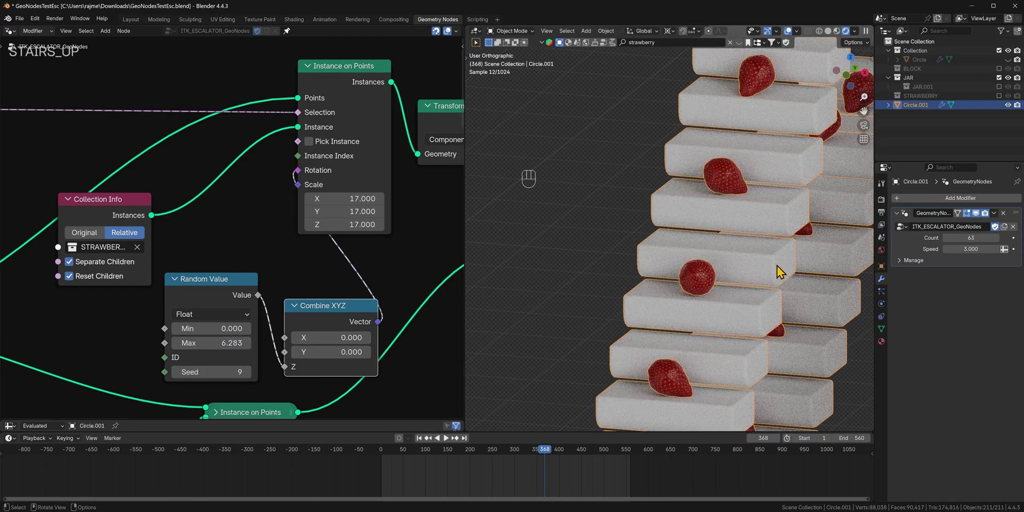
Duplicate the circle as Circle.003 and remove its Geometry Nodes modifier to start the exterior
{"action": "left_click", "coordinate": [756, 280]}
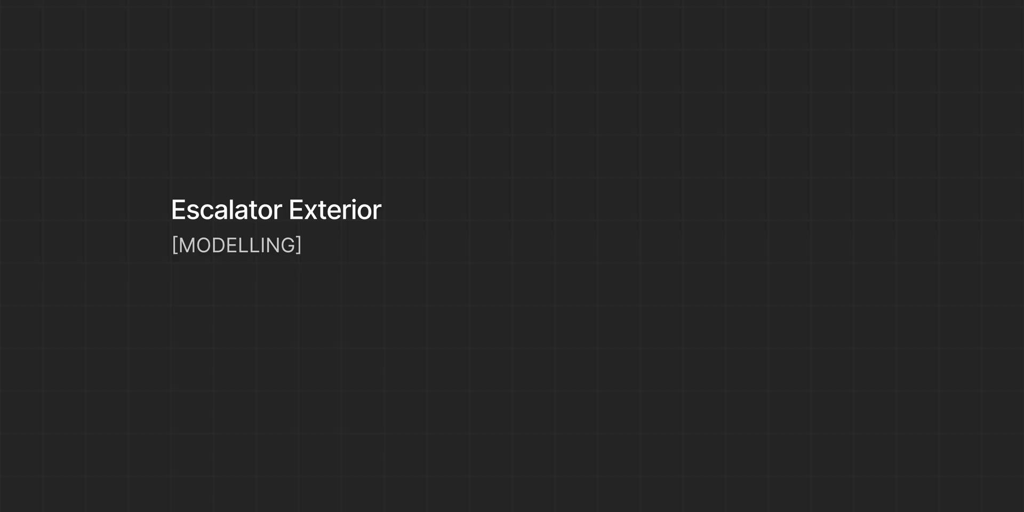
{"action": "key", "text": "shift+d"}
{"action": "left_click", "coordinate": [674, 221]}
{"action": "key", "text": "x"}
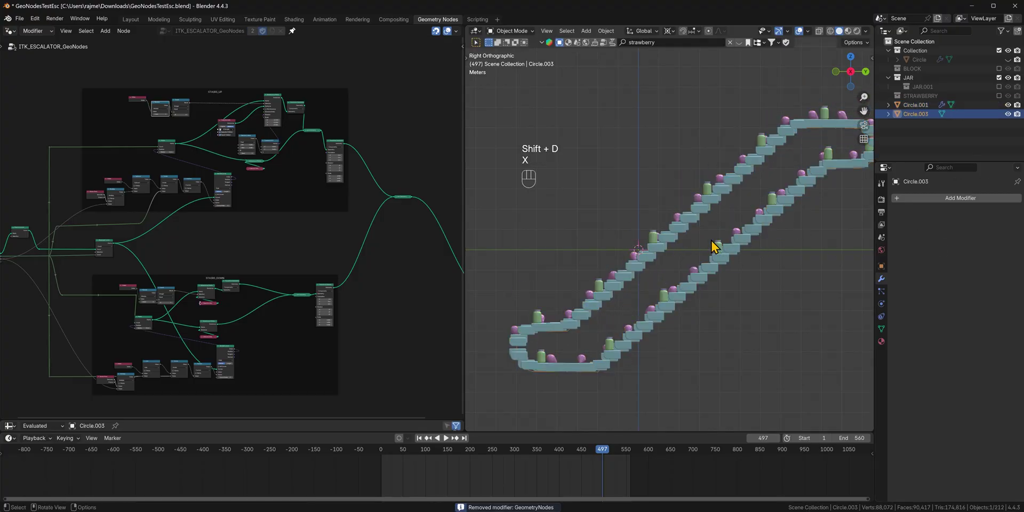
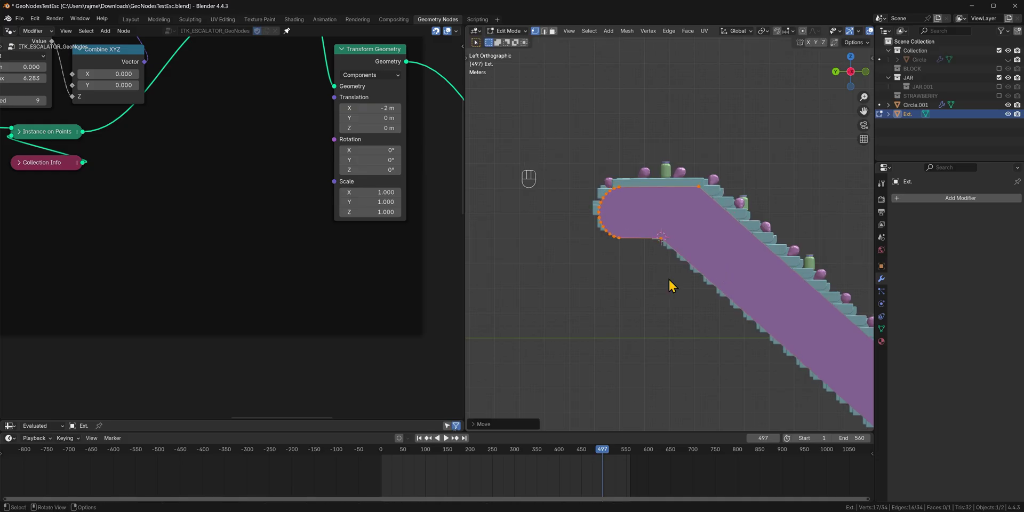
Scale the Ext. side panel and set its origin to the centred 3D cursor
{"action": "key", "text": "s"}
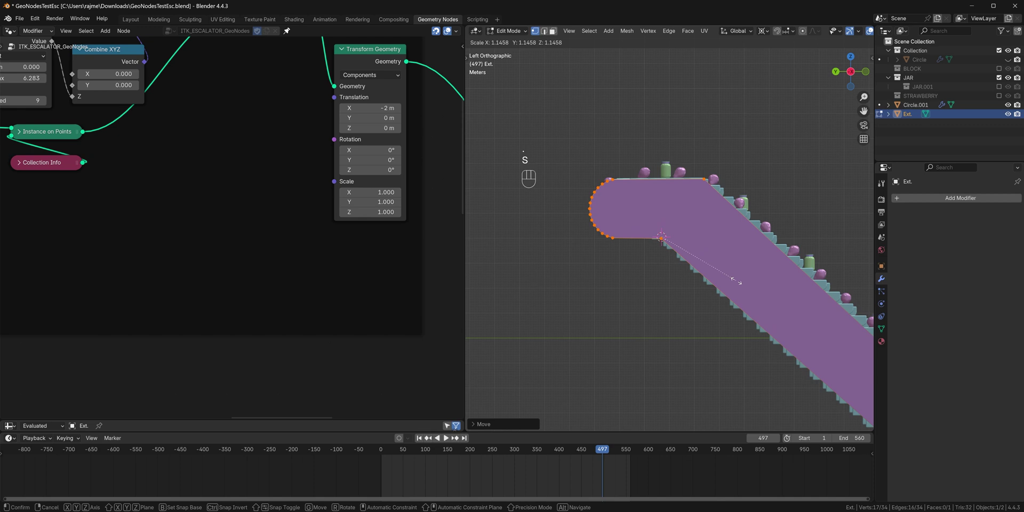
{"action": "key", "text": "shift+c"}
{"action": "left_click_drag", "start_coordinate": [691, 275], "coordinate": [748, 324]}
{"action": "left_click_drag", "start_coordinate": [744, 293], "coordinate": [670, 305]}
{"action": "left_click_drag", "start_coordinate": [953, 203], "coordinate": [954, 203]}
Adjust the panel's orientation and add Mirror on X and Solidify 0.126 m modifiers
{"action": "key", "text": "r"}
{"action": "left_click_drag", "start_coordinate": [788, 296], "coordinate": [732, 305]}
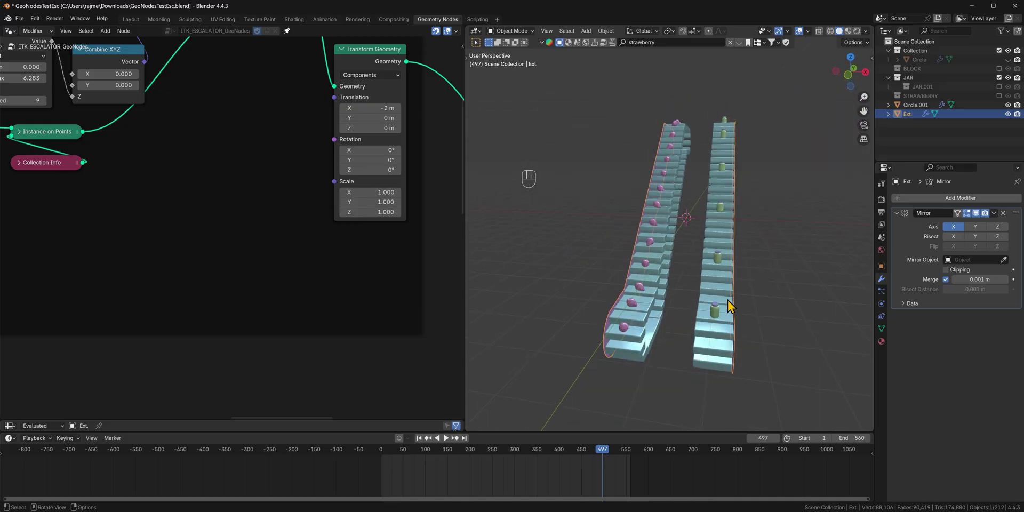
{"action": "left_click_drag", "start_coordinate": [632, 296], "coordinate": [672, 292]}
{"action": "left_click", "coordinate": [902, 220]}
{"action": "left_click_drag", "start_coordinate": [956, 207], "coordinate": [957, 208]}
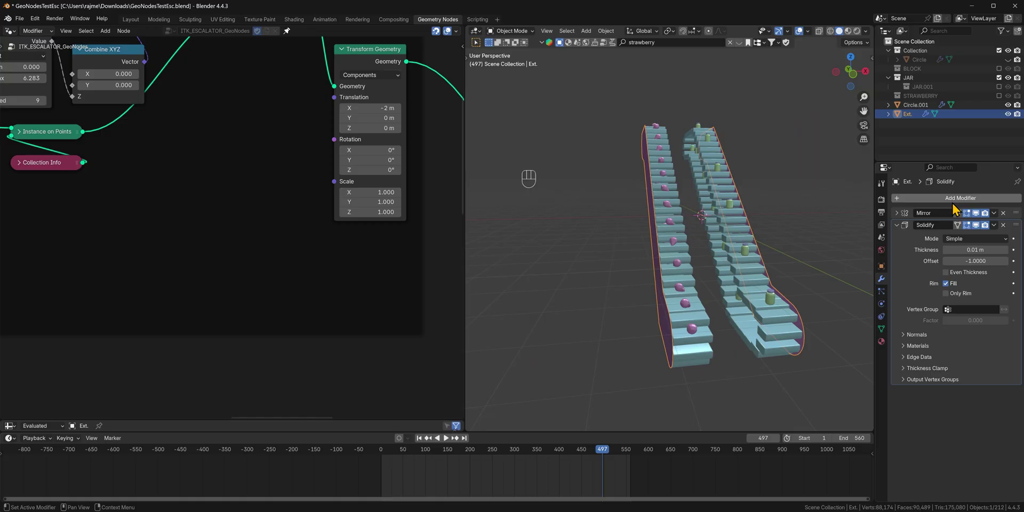
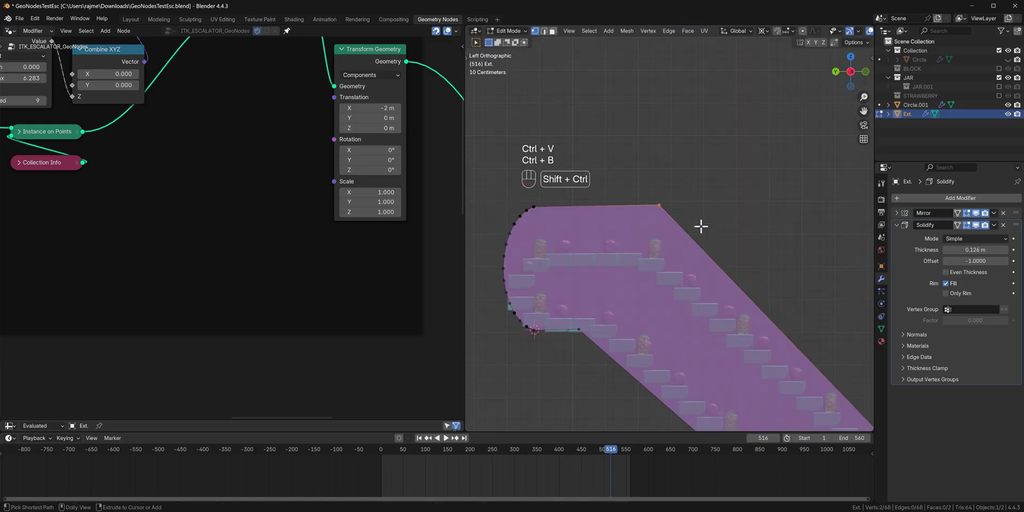
Bevel the panel's corner vertices into rounded curves with 4 segments
{"action": "key", "text": "ctrl+b"}
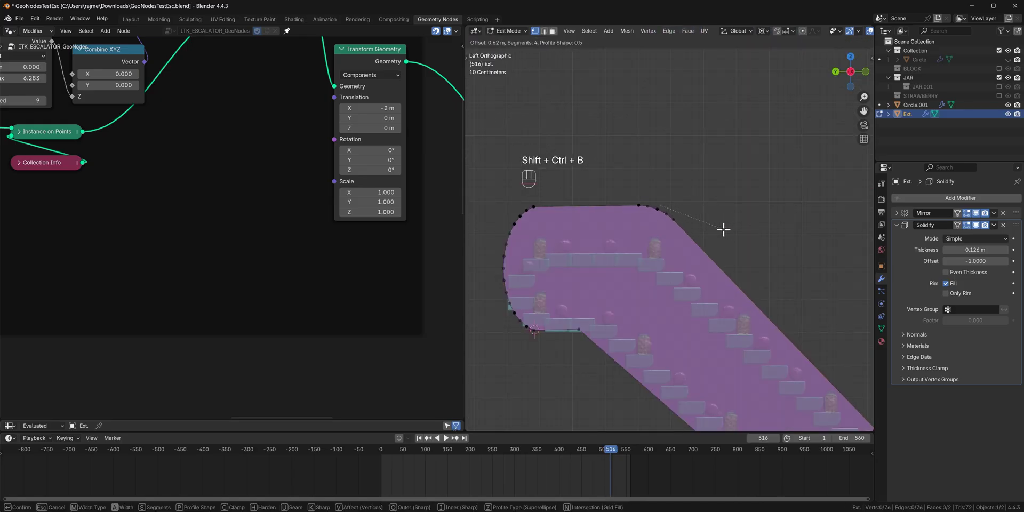